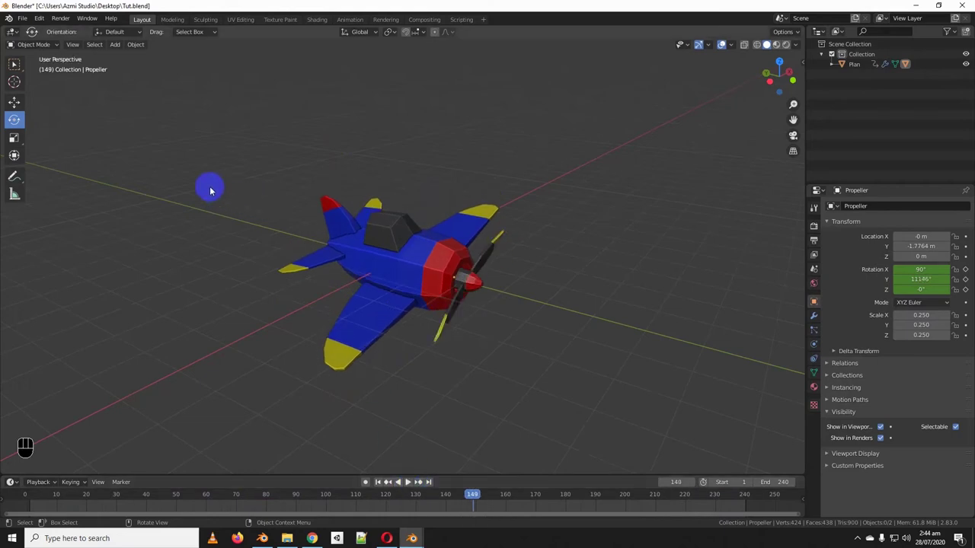
Add a point light from the Add menu and drag it off beside the airplane
{"action": "left_click", "coordinate": [118, 50]}
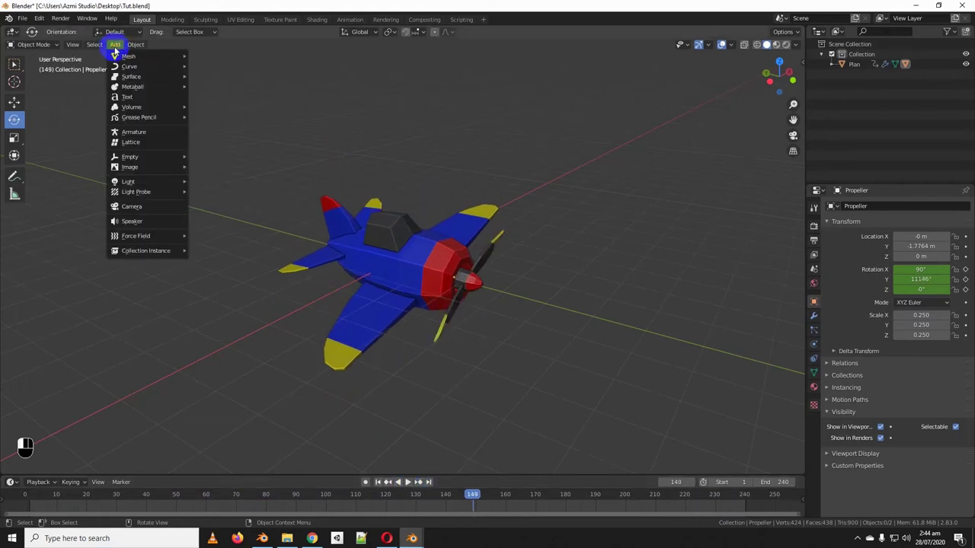
{"action": "key", "text": "shift+a"}
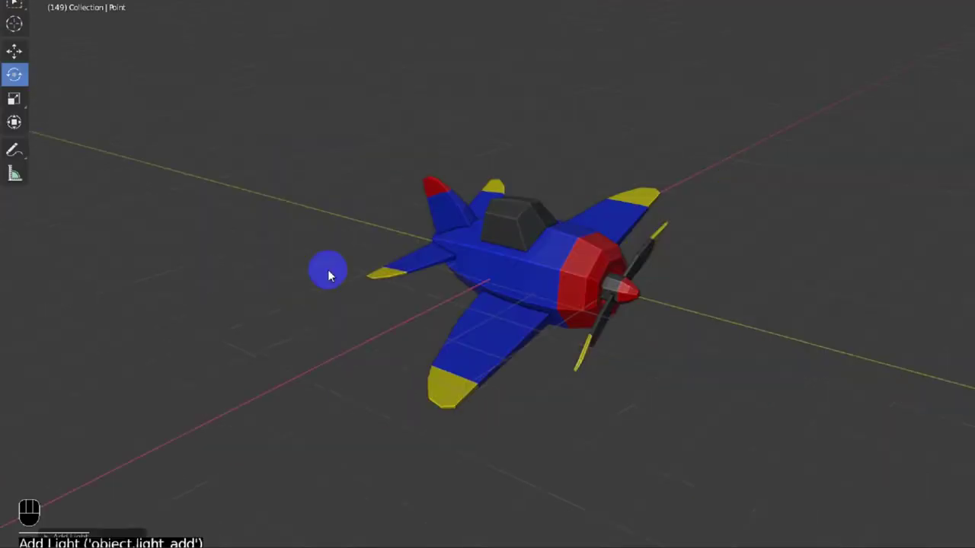
{"action": "left_click_drag", "start_coordinate": [637, 260], "coordinate": [546, 261]}
{"action": "left_click_drag", "start_coordinate": [546, 261], "coordinate": [542, 258]}
{"action": "left_click_drag", "start_coordinate": [542, 259], "coordinate": [642, 252]}
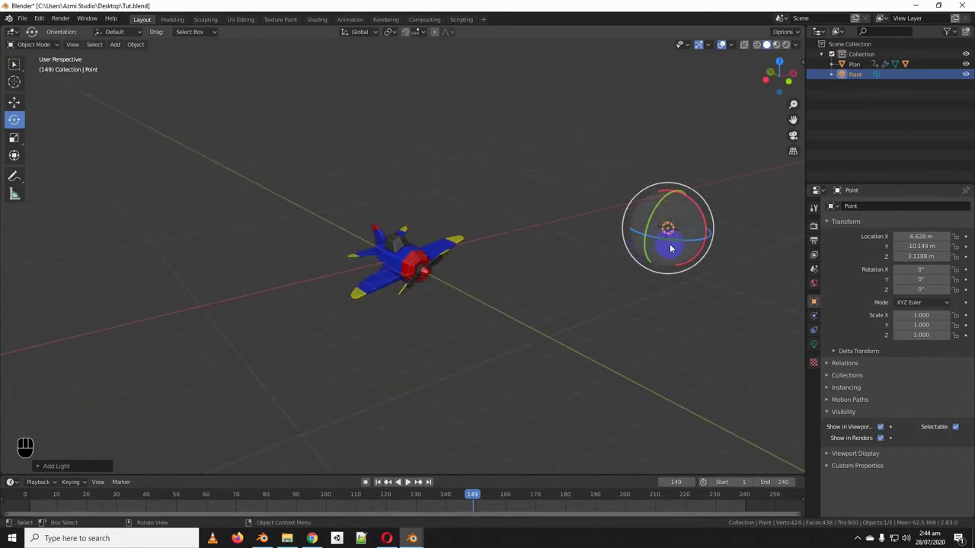
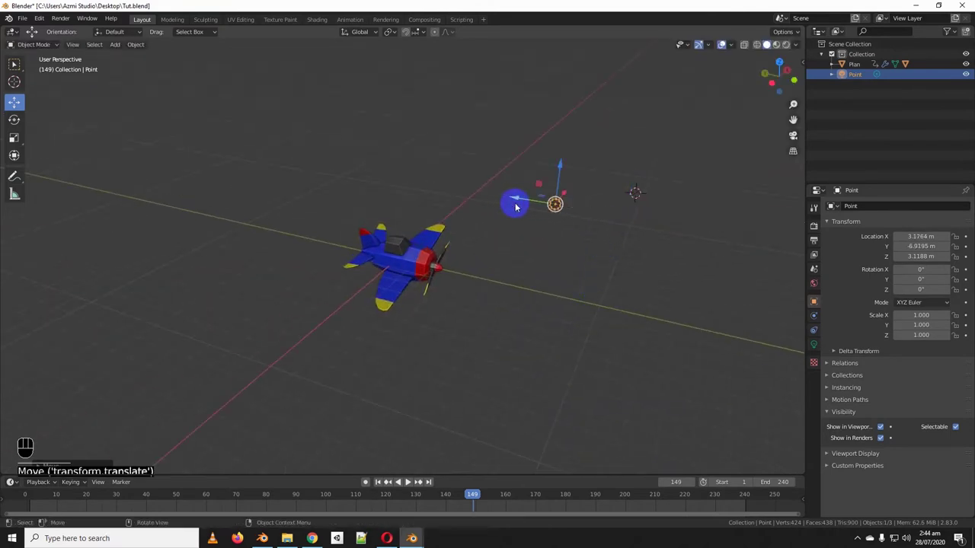
Raise the point light on Z, slide it further along X from top view, then return to perspective
{"action": "left_click", "coordinate": [562, 172]}
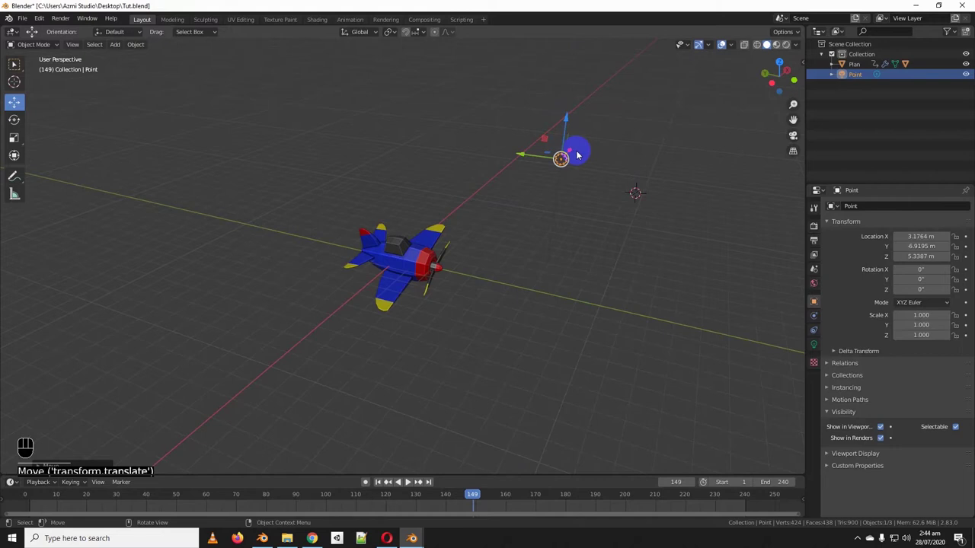
{"action": "key", "text": "KP_7"}
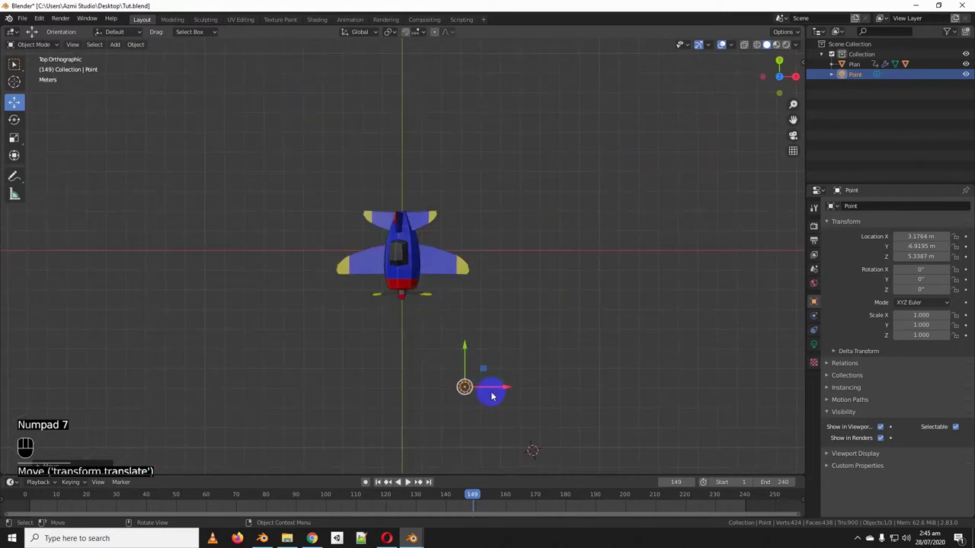
{"action": "left_click", "coordinate": [508, 387]}
{"action": "left_click_drag", "start_coordinate": [528, 399], "coordinate": [592, 290]}
{"action": "left_click_drag", "start_coordinate": [502, 312], "coordinate": [499, 324]}
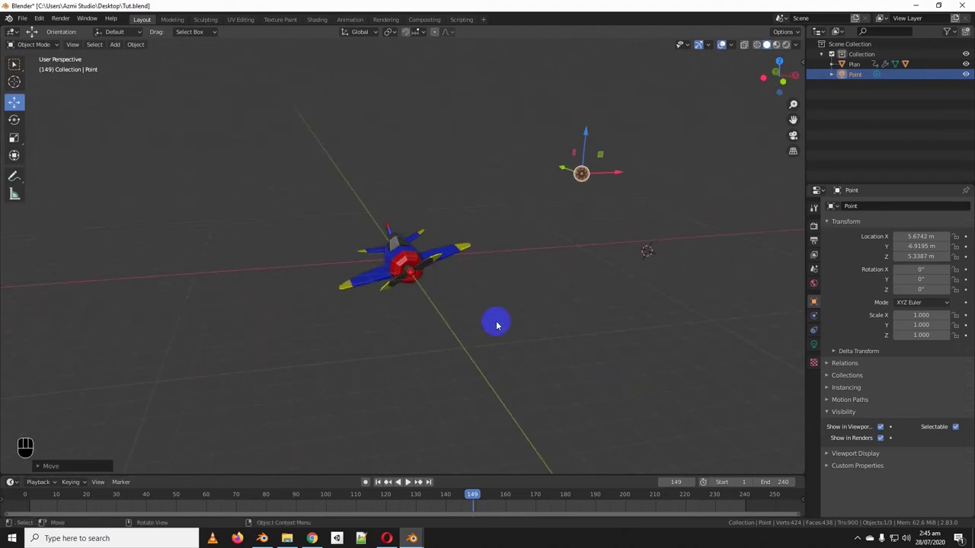
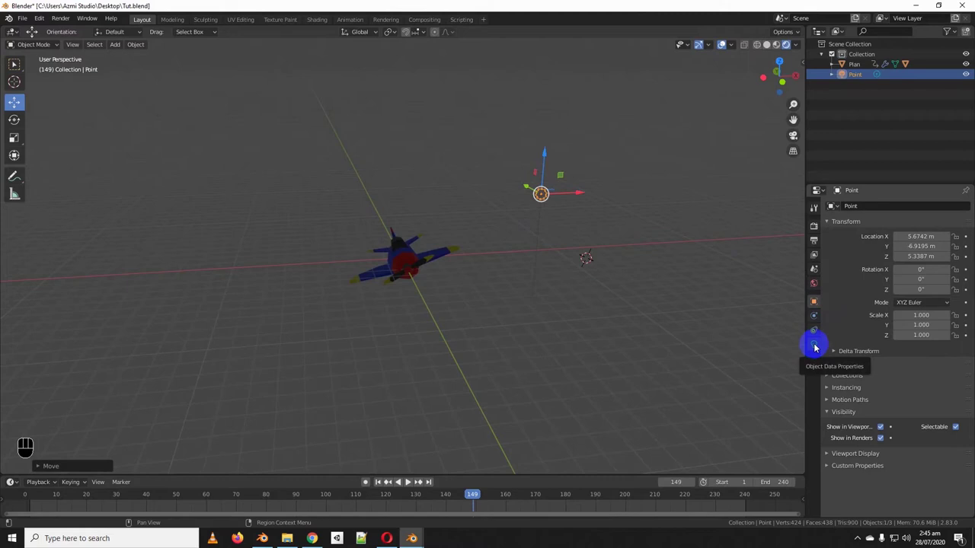
Set the point light to 5000 W power and 2.19 m radius in its data properties
{"action": "left_click", "coordinate": [817, 348]}
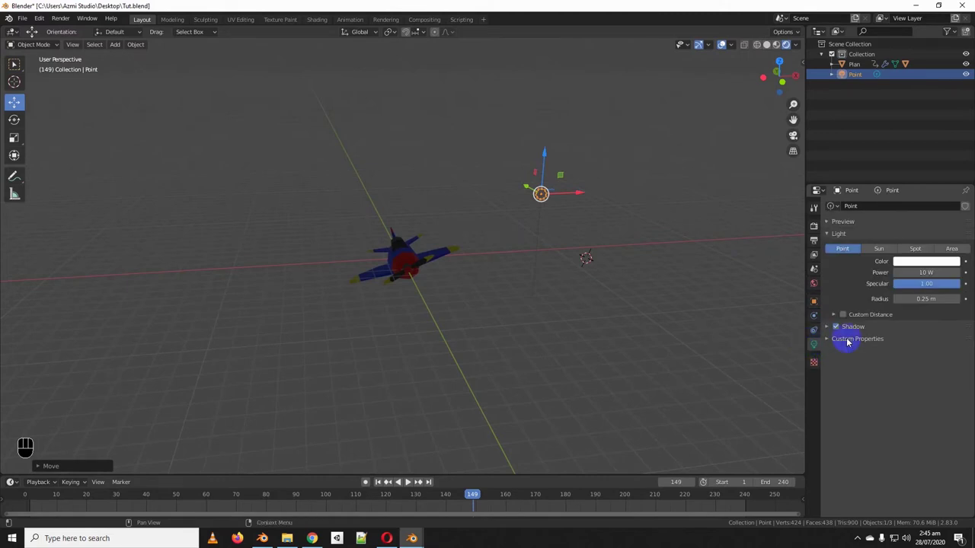
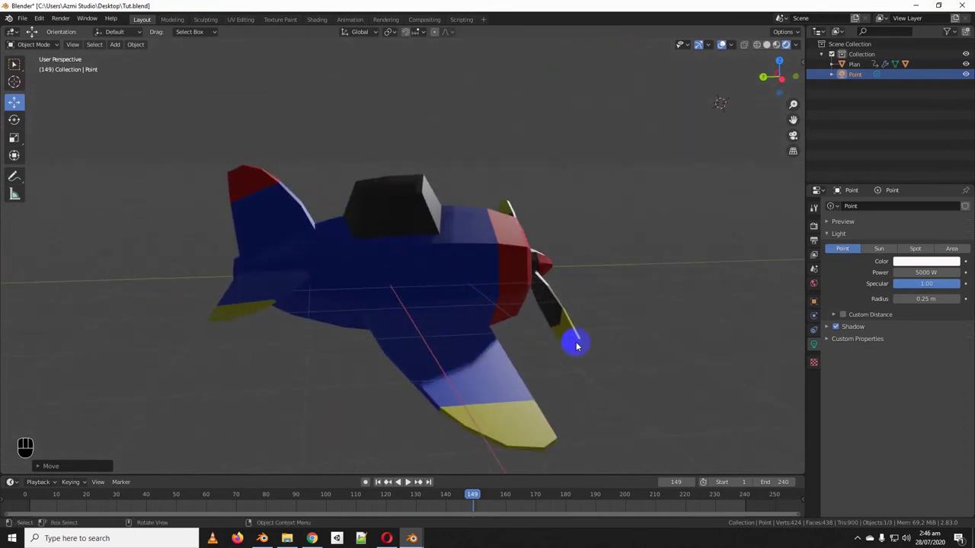
{"action": "left_click_drag", "start_coordinate": [461, 343], "coordinate": [419, 343]}
{"action": "left_click_drag", "start_coordinate": [438, 349], "coordinate": [456, 354]}
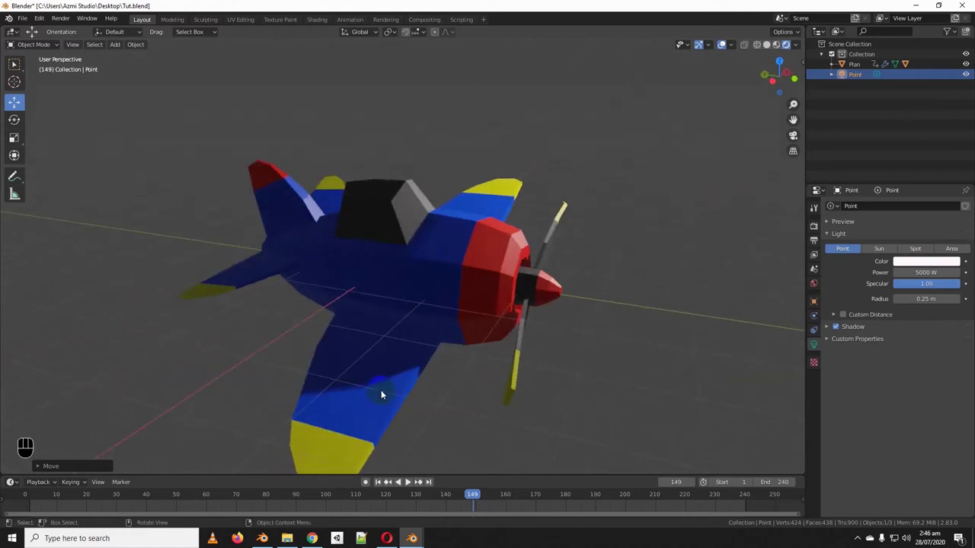
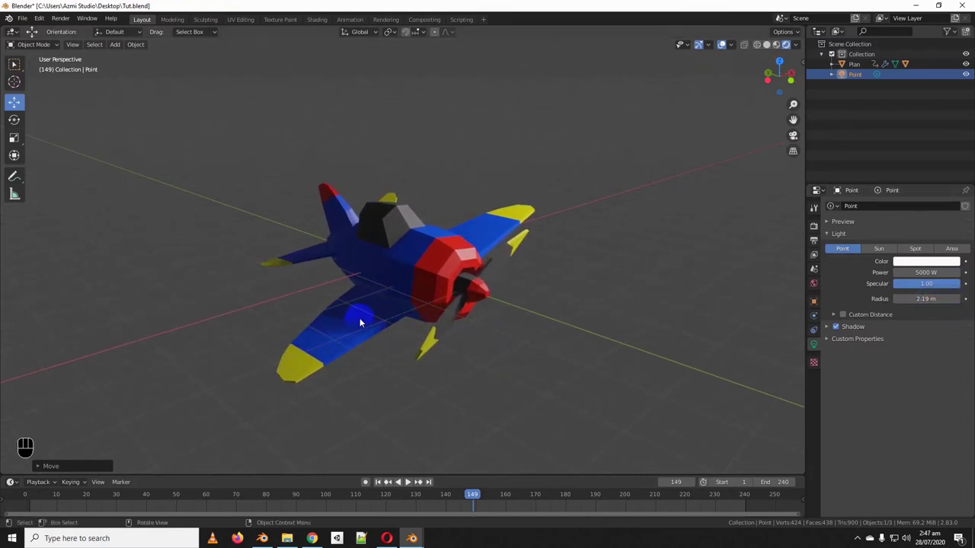
{"action": "middle_click", "coordinate": [394, 320]}
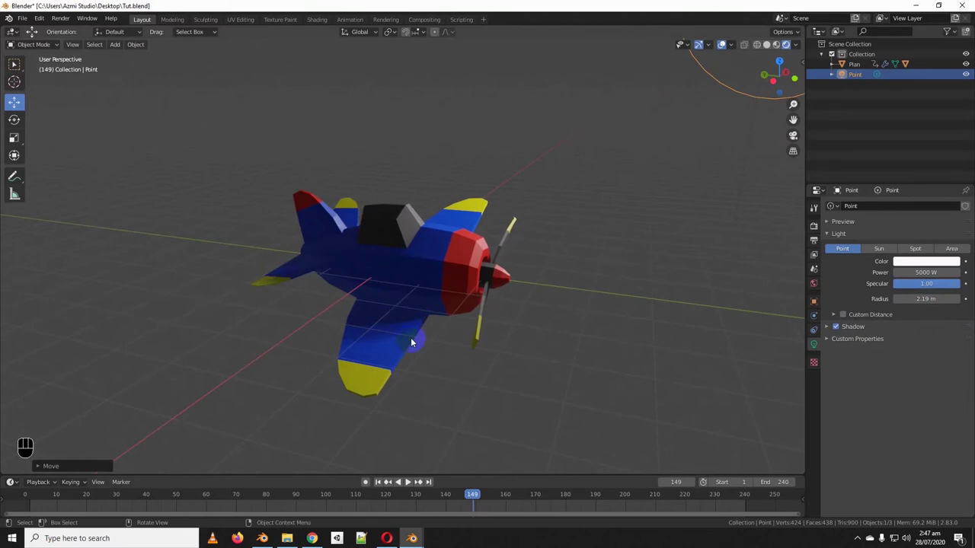
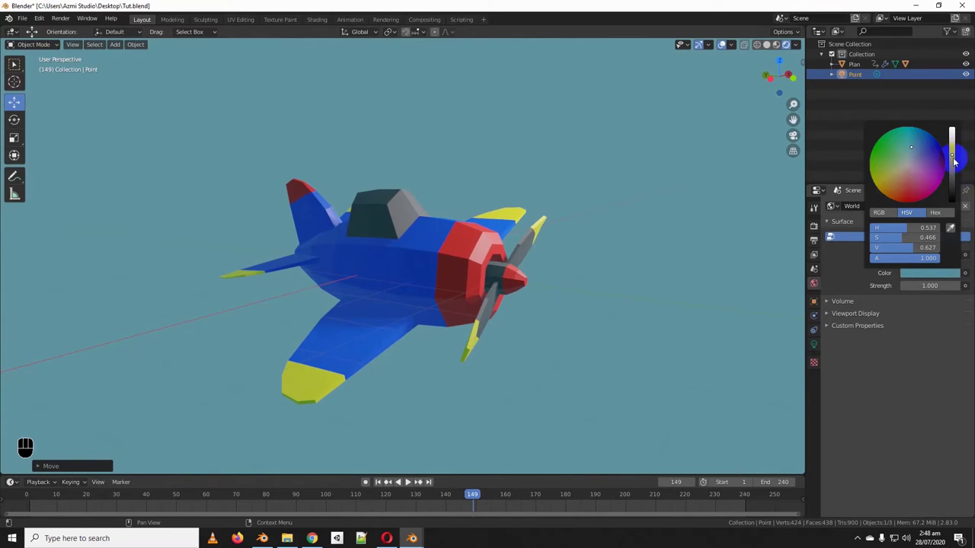
Pick a teal-blue hue for the World surface colour on the colour wheel
{"action": "left_click_drag", "start_coordinate": [496, 267], "coordinate": [588, 261]}
{"action": "left_click", "coordinate": [922, 278]}
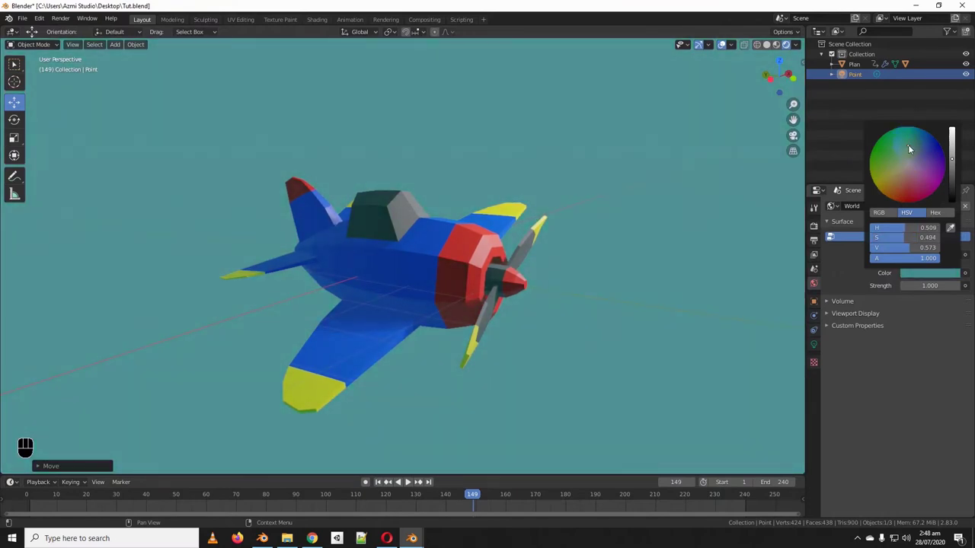
{"action": "left_click_drag", "start_coordinate": [529, 312], "coordinate": [465, 335]}
{"action": "left_click_drag", "start_coordinate": [456, 347], "coordinate": [526, 320]}
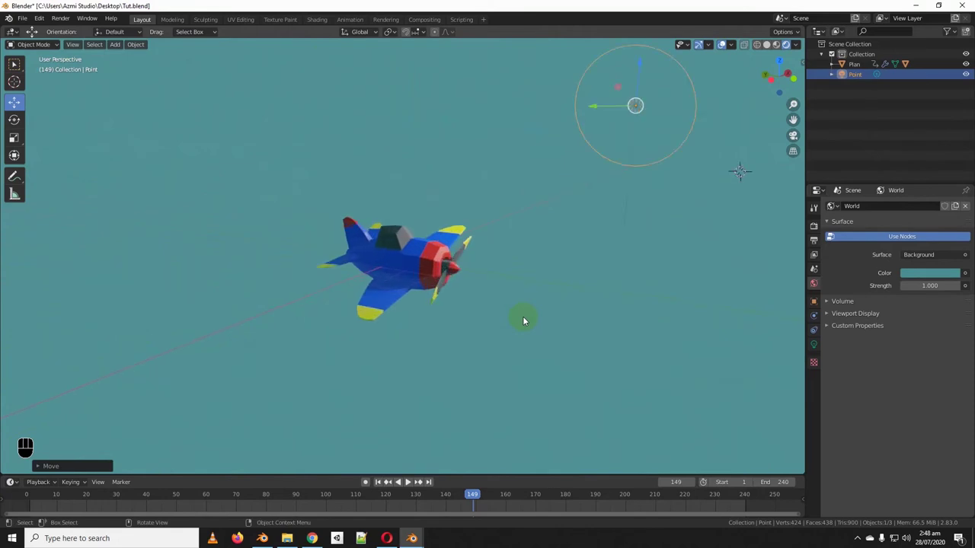
Add a camera from the Shift+A Add menu
{"action": "key", "text": "shift+a"}
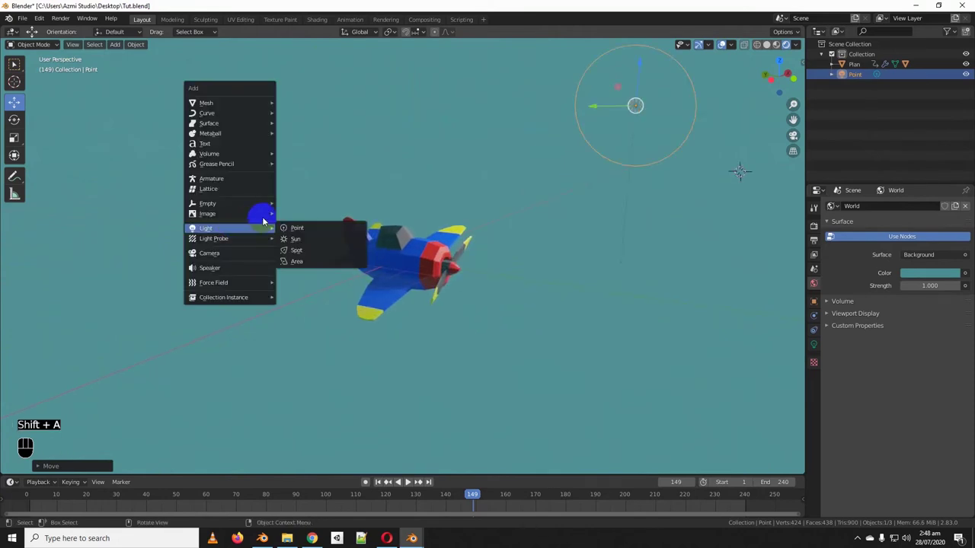
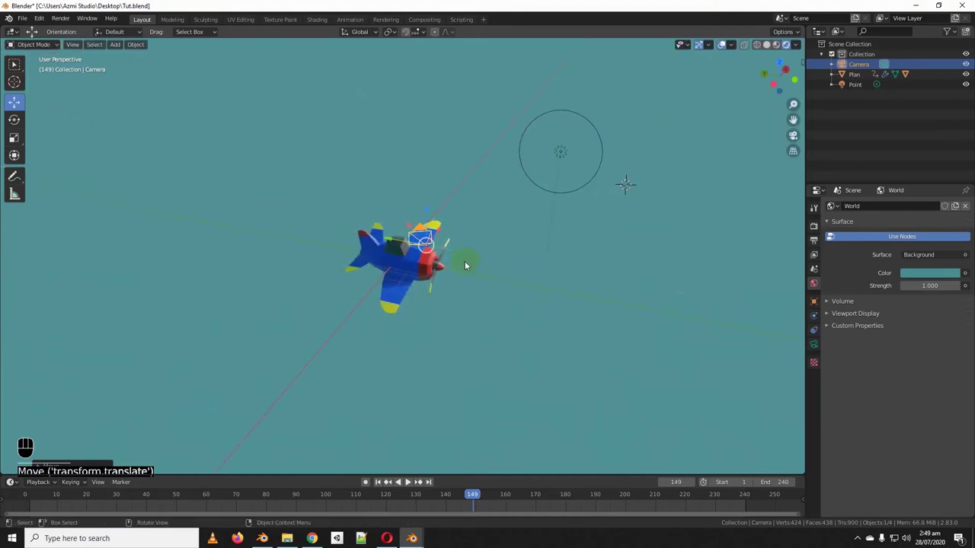
Move the camera above and left of the airplane and turn it toward the plane
{"action": "middle_click", "coordinate": [500, 267]}
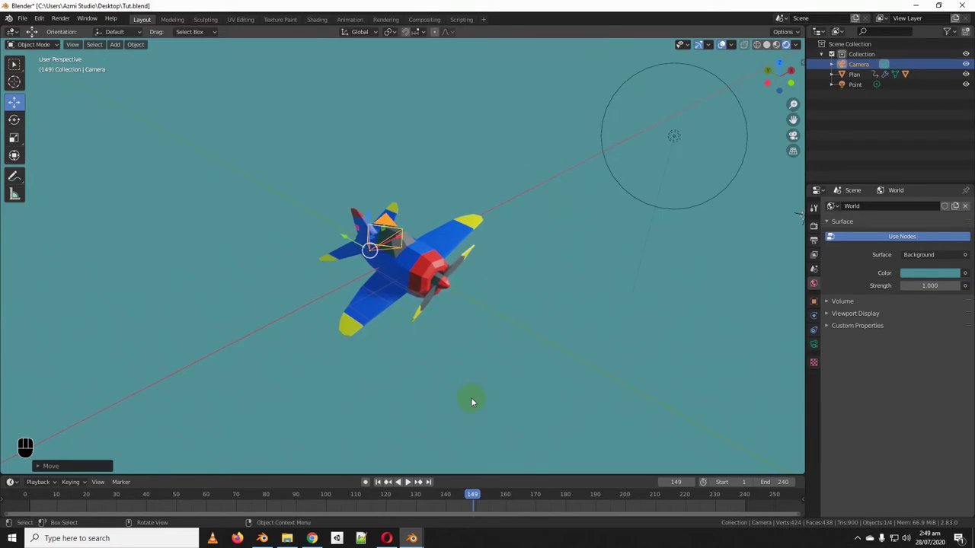
{"action": "left_click_drag", "start_coordinate": [480, 383], "coordinate": [482, 377]}
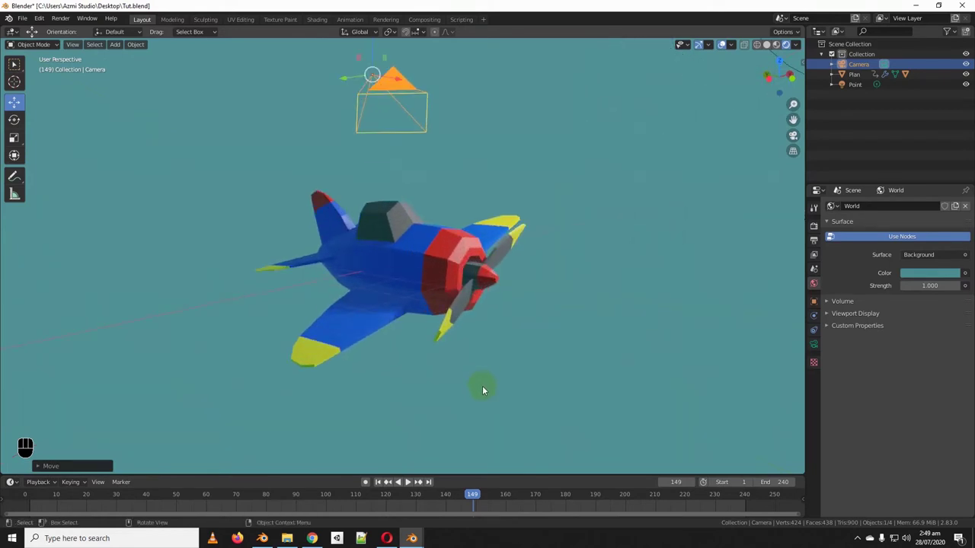
{"action": "left_click_drag", "start_coordinate": [474, 361], "coordinate": [554, 373]}
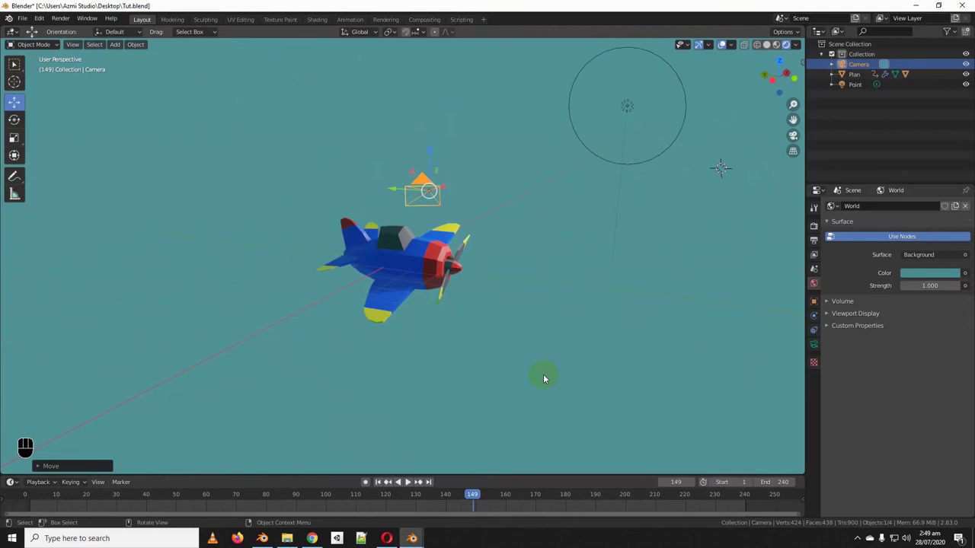
{"action": "left_click_drag", "start_coordinate": [541, 377], "coordinate": [503, 381]}
{"action": "middle_click", "coordinate": [503, 381]}
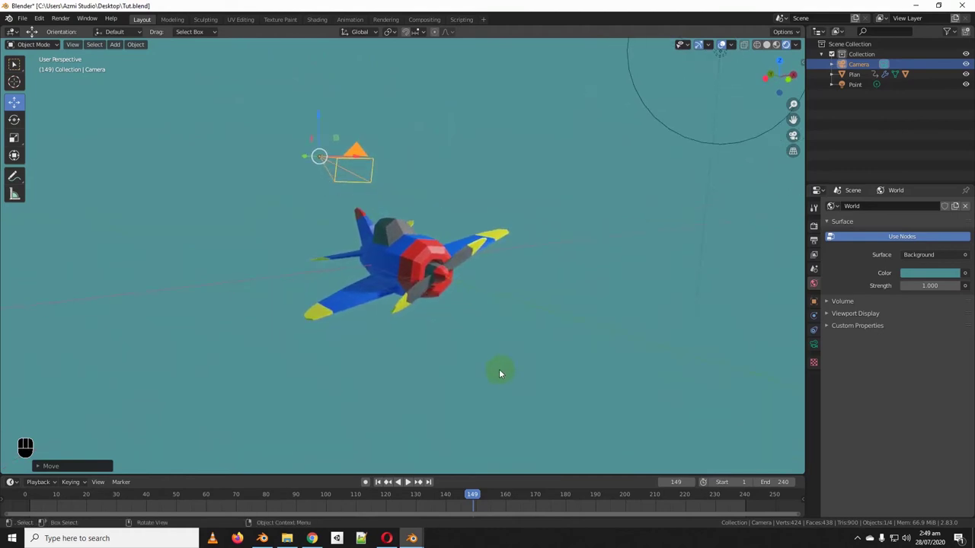
{"action": "left_click_drag", "start_coordinate": [77, 49], "coordinate": [261, 199]}
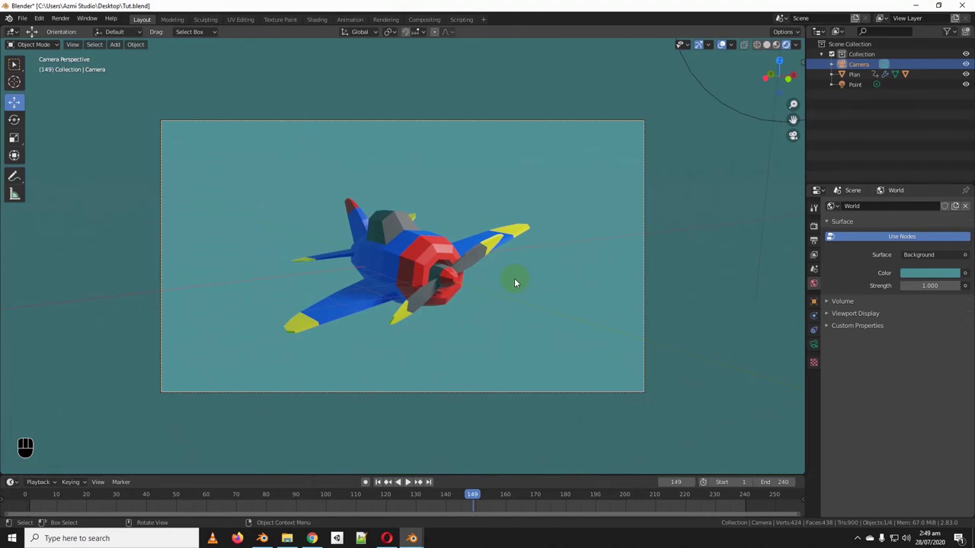
{"action": "middle_click", "coordinate": [499, 281]}
Check the framing through the camera and adjust its position around the airplane
{"action": "key", "text": "KP_0"}
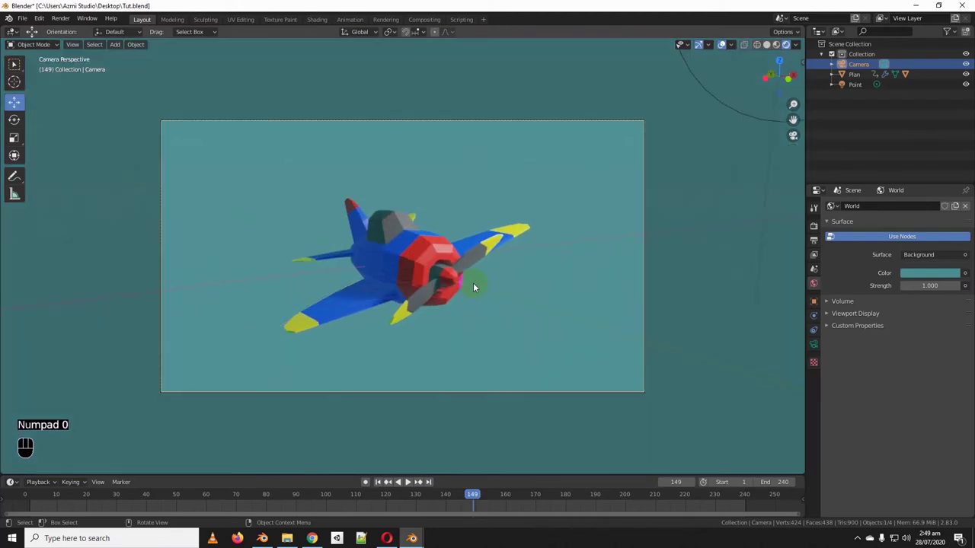
{"action": "key", "text": "KP_0"}
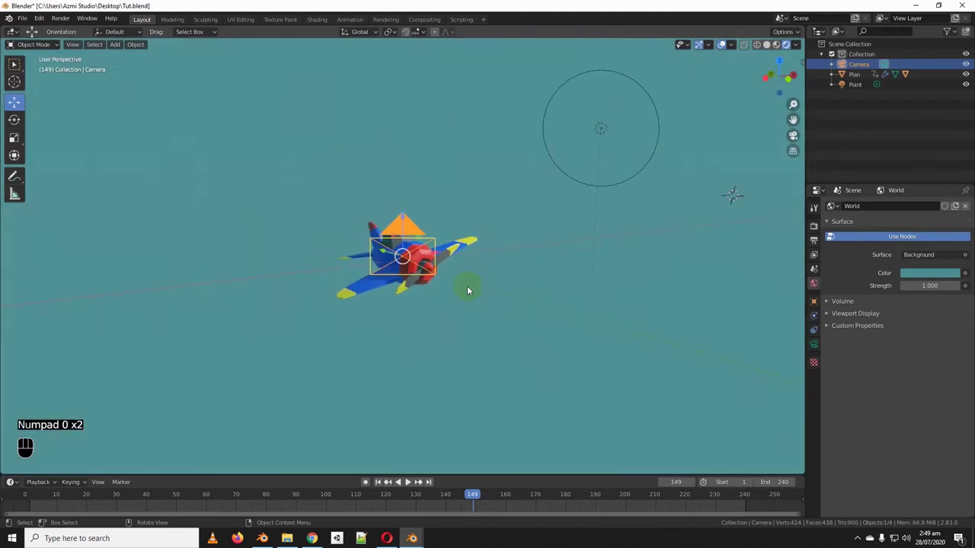
{"action": "left_click_drag", "start_coordinate": [409, 303], "coordinate": [551, 303]}
{"action": "key", "text": "KP_0"}
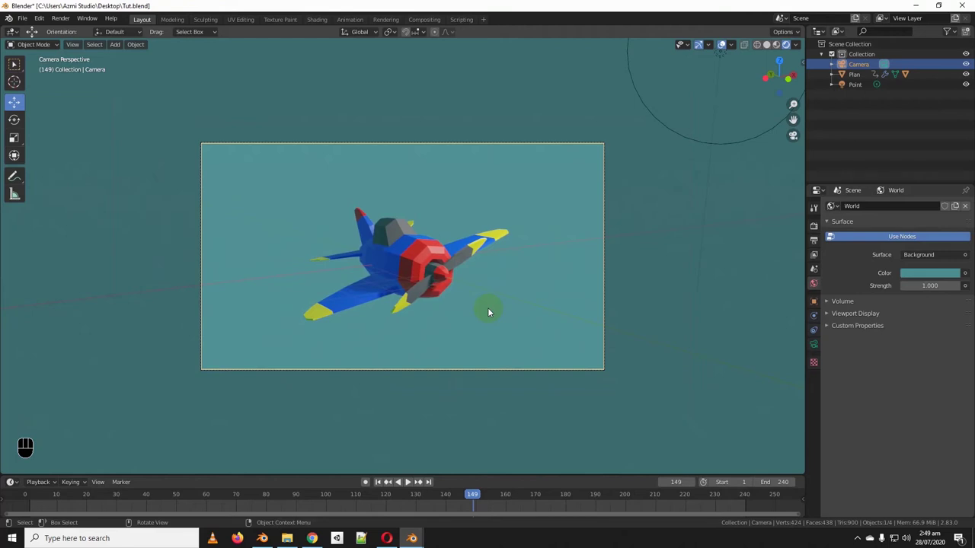
{"action": "key", "text": "KP_0"}
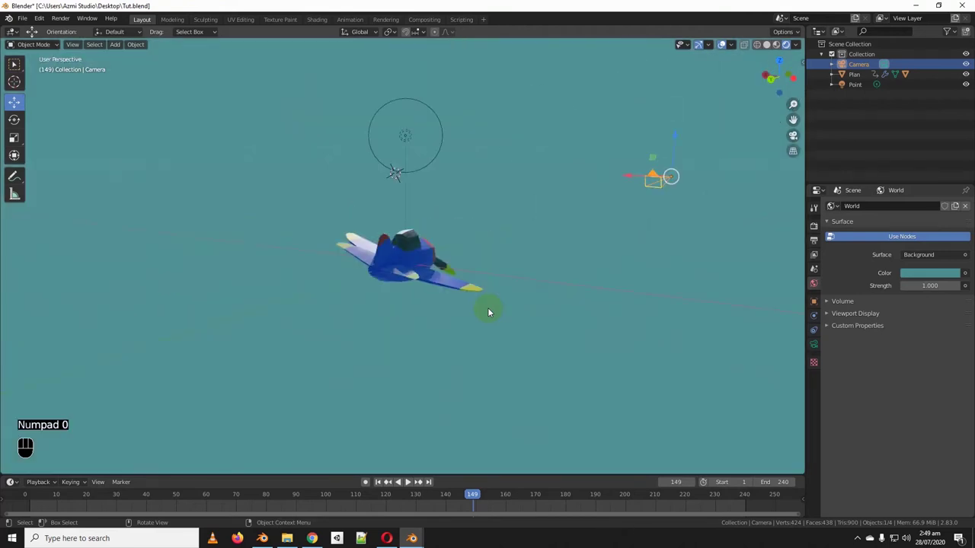
{"action": "left_click_drag", "start_coordinate": [566, 266], "coordinate": [472, 267]}
{"action": "middle_click", "coordinate": [473, 267]}
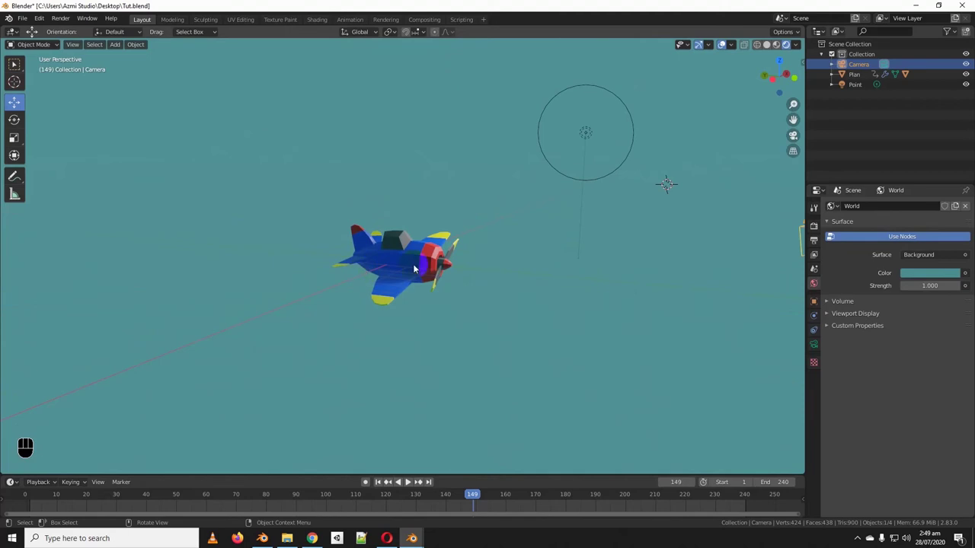
Align the camera to a close front-angle view and scrub the animation through it
{"action": "key", "text": "KP_0"}
{"action": "left_click_drag", "start_coordinate": [368, 268], "coordinate": [451, 293]}
{"action": "key", "text": "KP_0"}
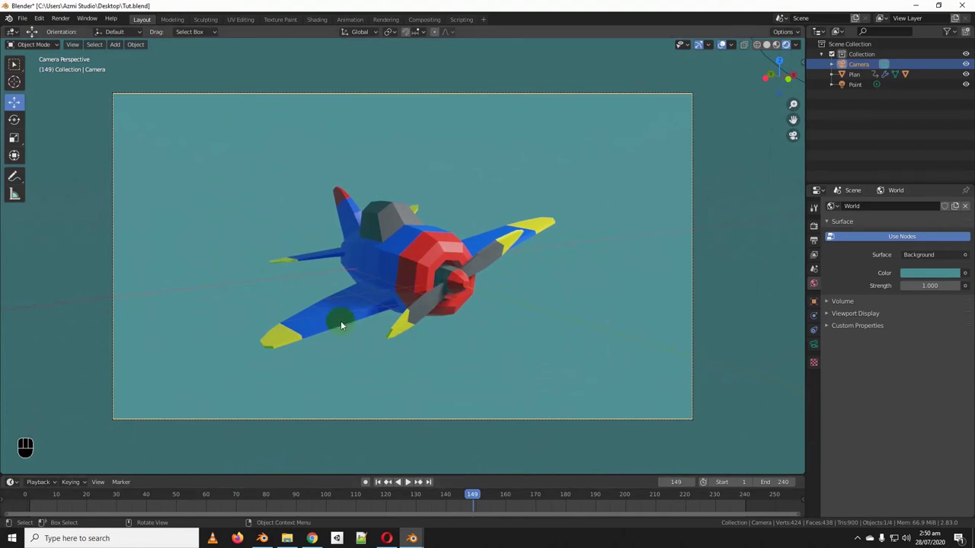
{"action": "left_click_drag", "start_coordinate": [387, 495], "coordinate": [127, 495]}
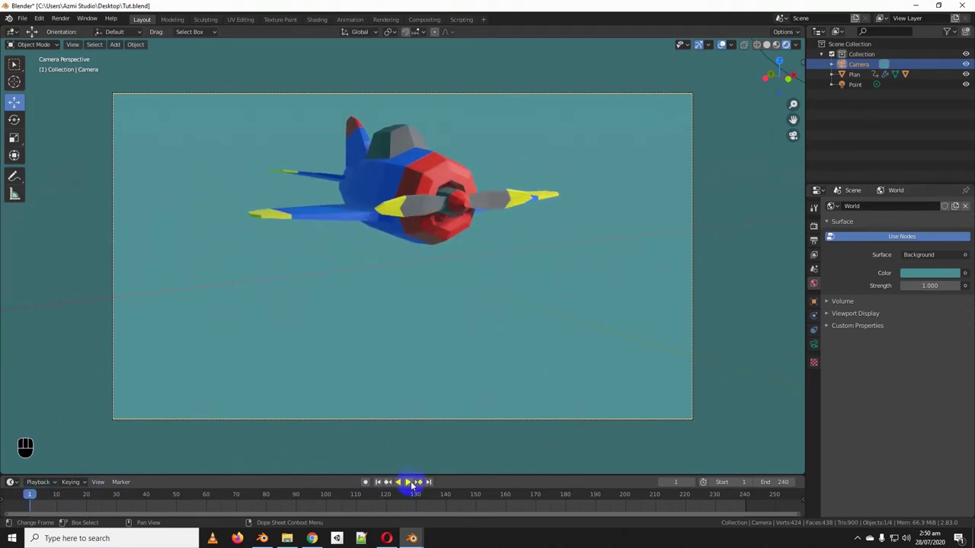
{"action": "left_click", "coordinate": [415, 485]}
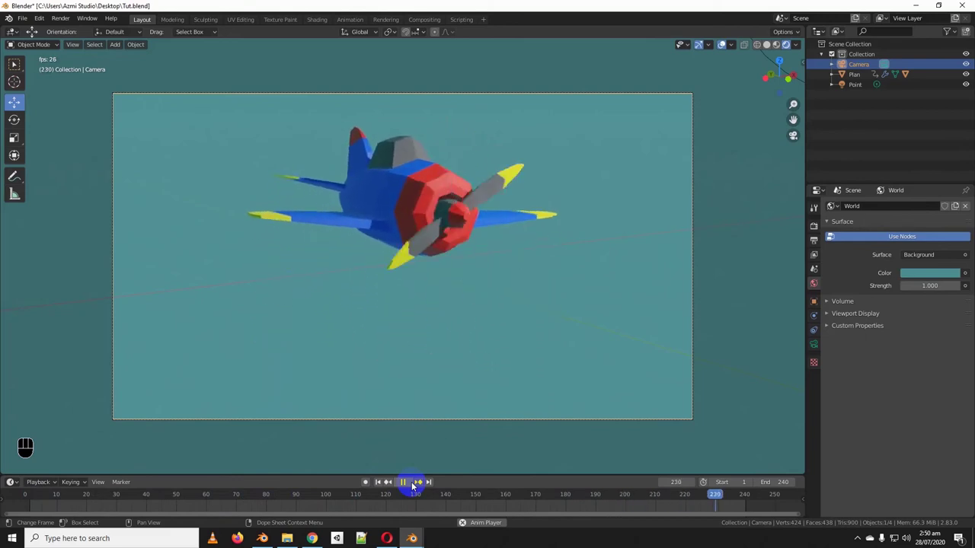
{"action": "double_click", "coordinate": [411, 486]}
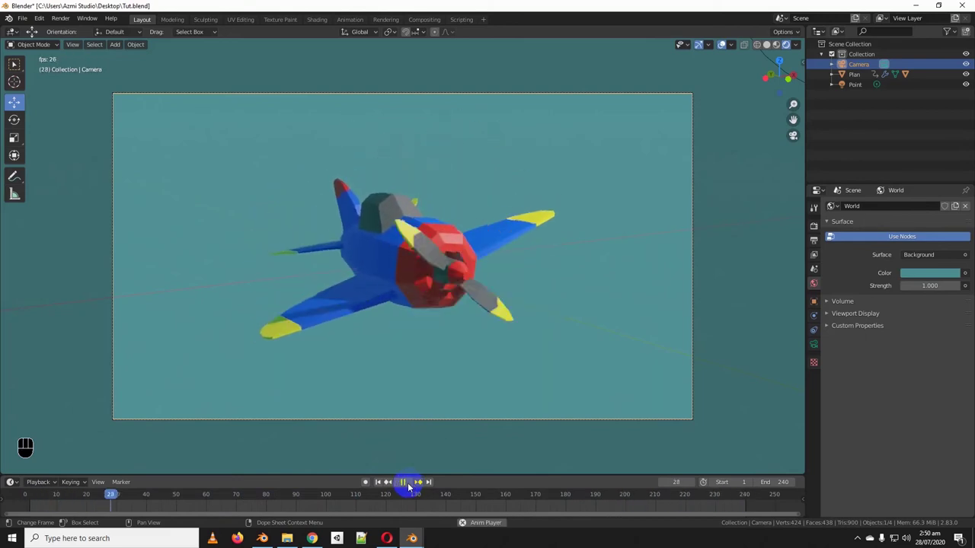
{"action": "left_click", "coordinate": [410, 486]}
{"action": "left_click_drag", "start_coordinate": [158, 499], "coordinate": [223, 490]}
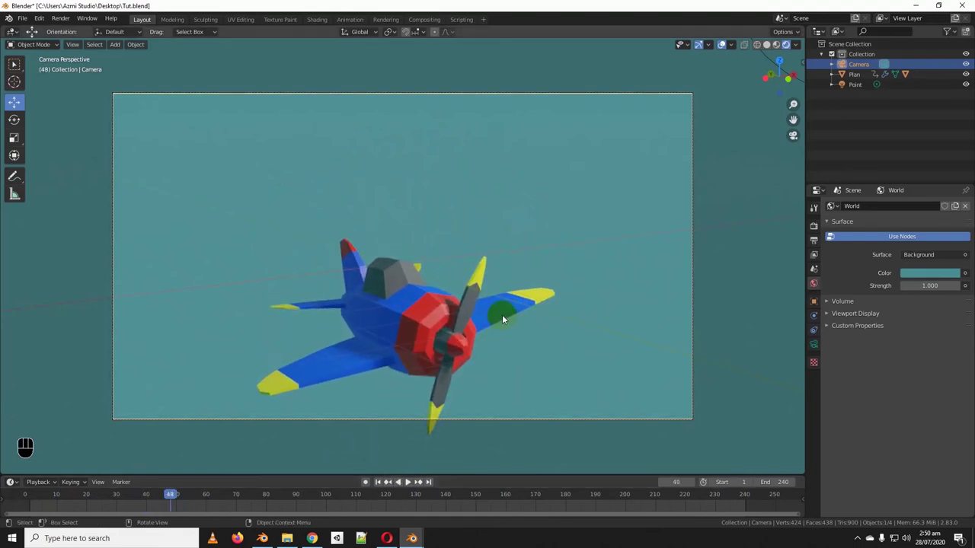
Return to camera view and move the camera so the airplane sits centred and smaller
{"action": "middle_click", "coordinate": [505, 318]}
{"action": "left_click_drag", "start_coordinate": [498, 333], "coordinate": [515, 334]}
{"action": "right_click", "coordinate": [659, 237]}
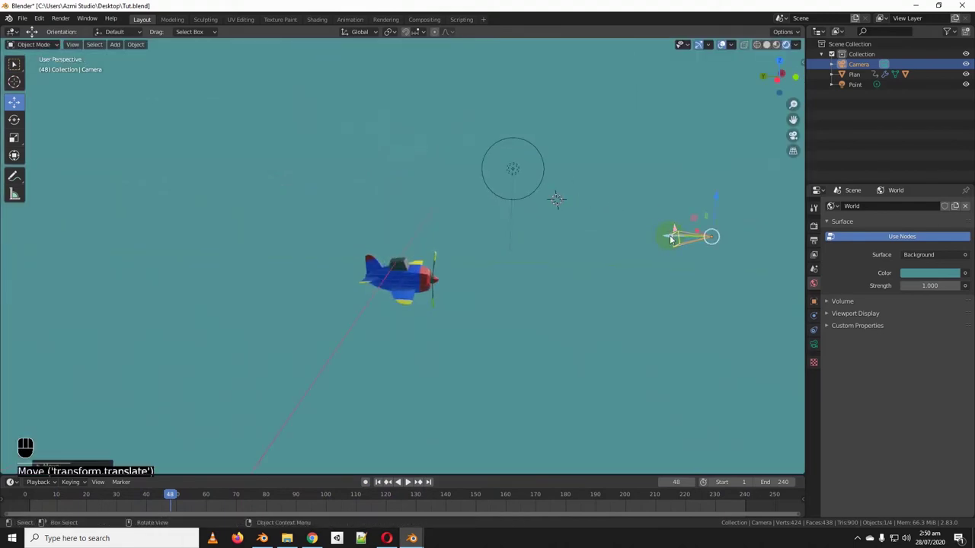
{"action": "key", "text": "KP_0"}
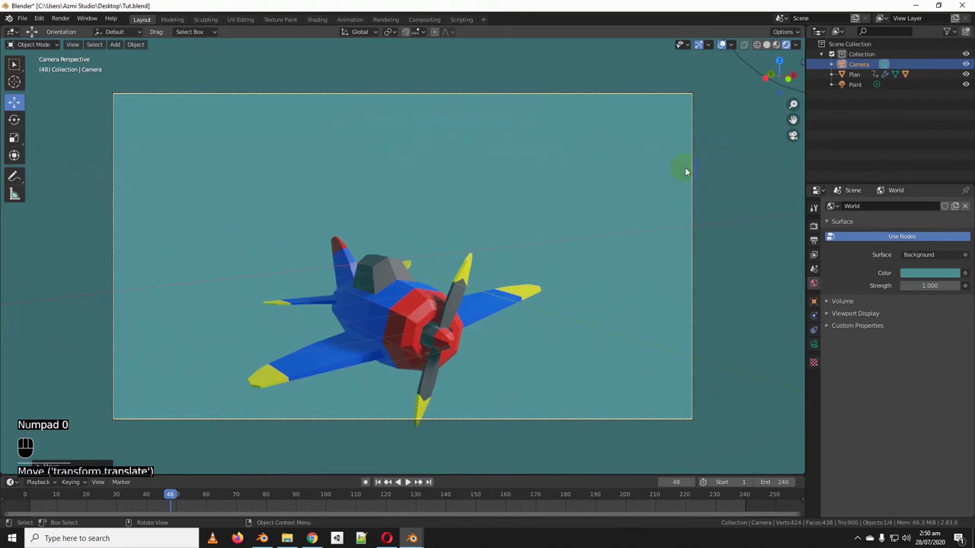
{"action": "key", "text": "g"}
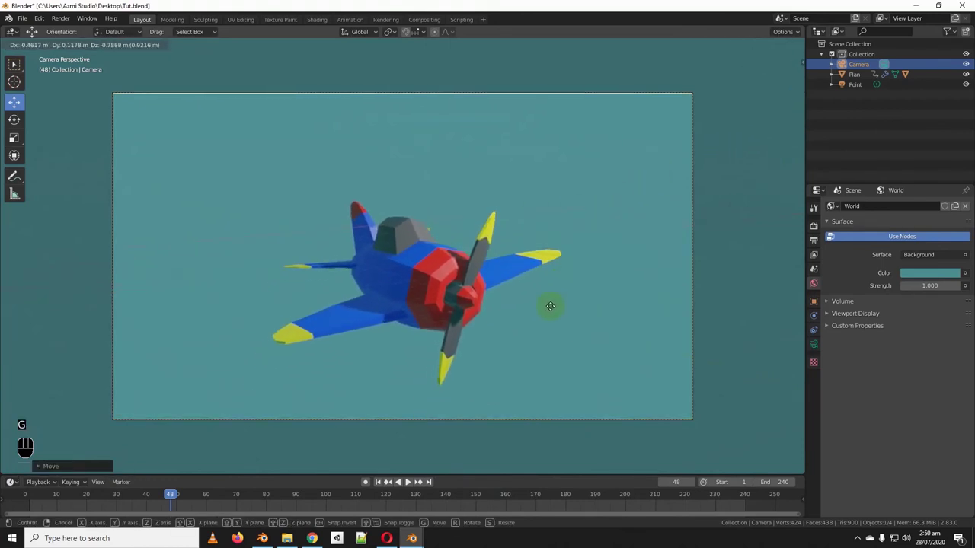
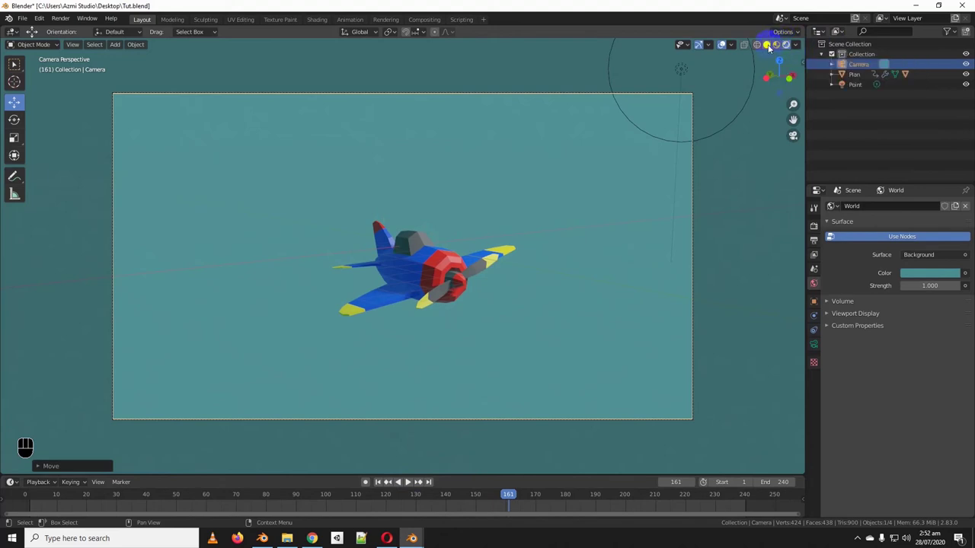
Preview the shot in solid shading with the animation playing, then zoom out to the whole scene
{"action": "left_click", "coordinate": [771, 48]}
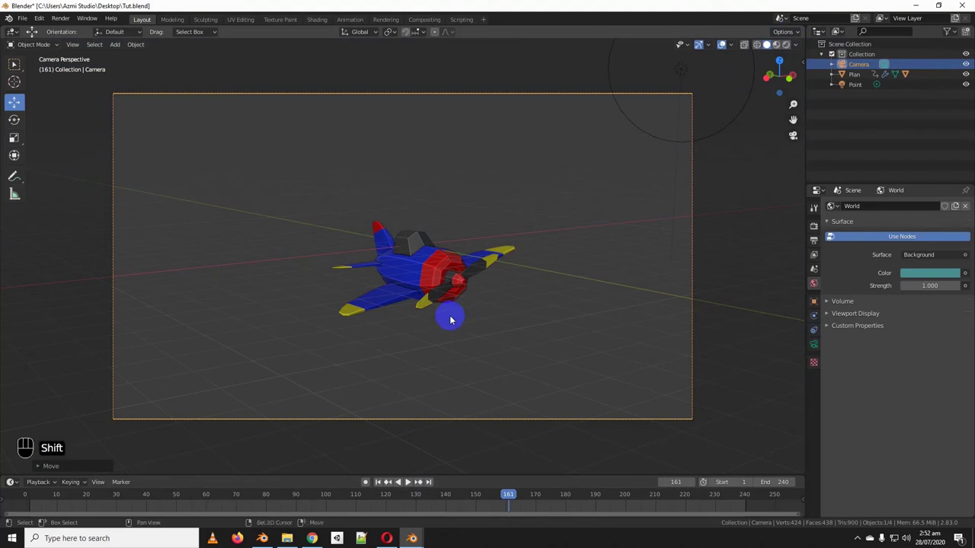
{"action": "key", "text": "shift+`"}
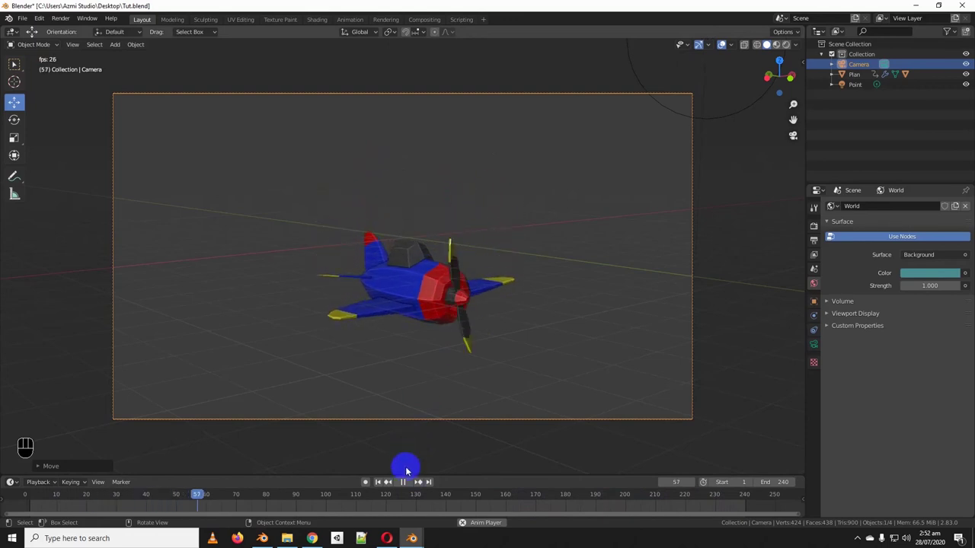
{"action": "left_click", "coordinate": [408, 484]}
{"action": "key", "text": "shift+`"}
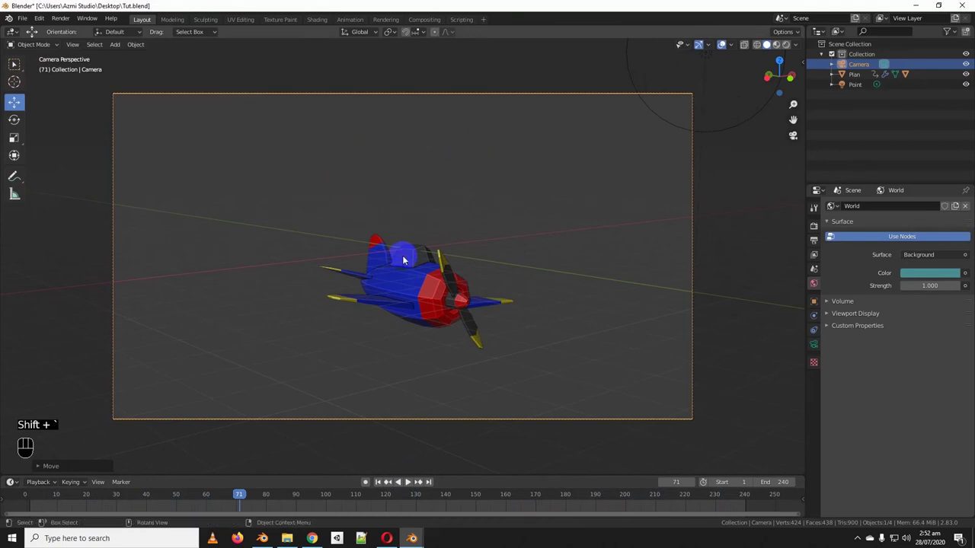
{"action": "middle_click", "coordinate": [408, 480]}
{"action": "left_click_drag", "start_coordinate": [408, 481], "coordinate": [408, 480]}
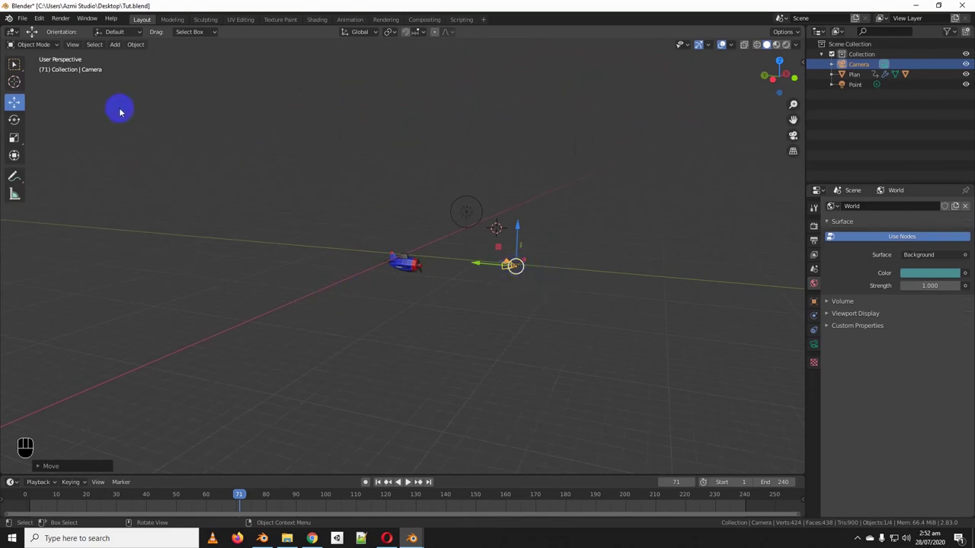
Toggle Quad View and nudge the camera's position in the top view while watching the camera view
{"action": "left_click", "coordinate": [408, 481]}
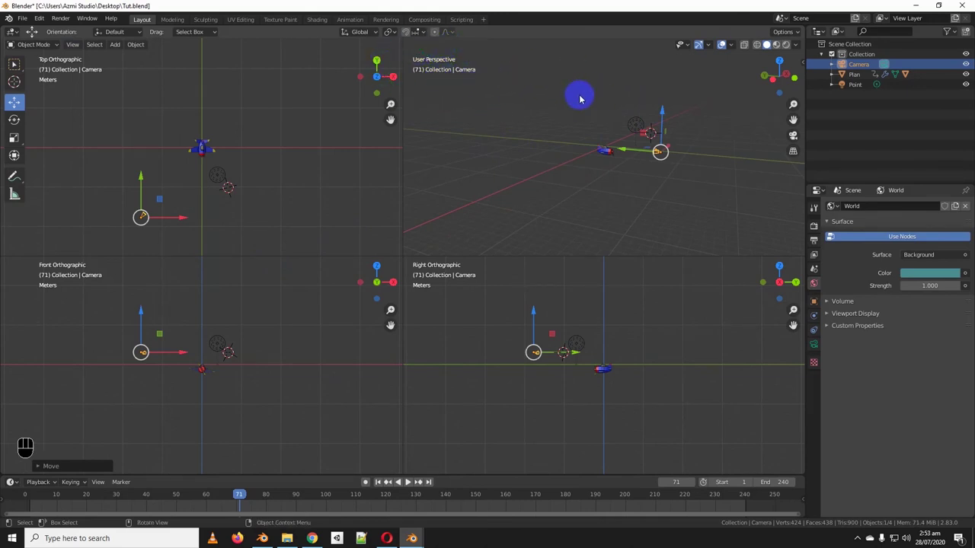
{"action": "key", "text": "KP_0"}
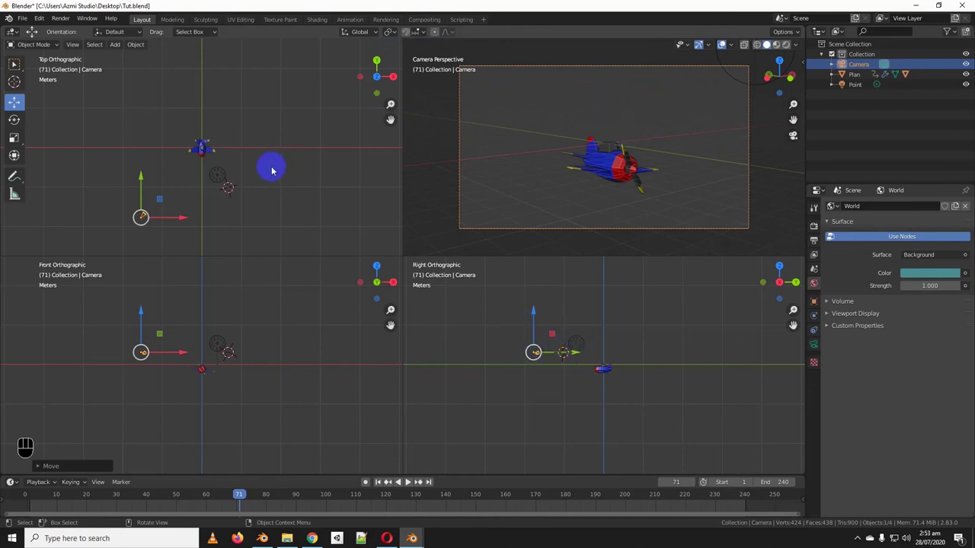
{"action": "left_click", "coordinate": [408, 481]}
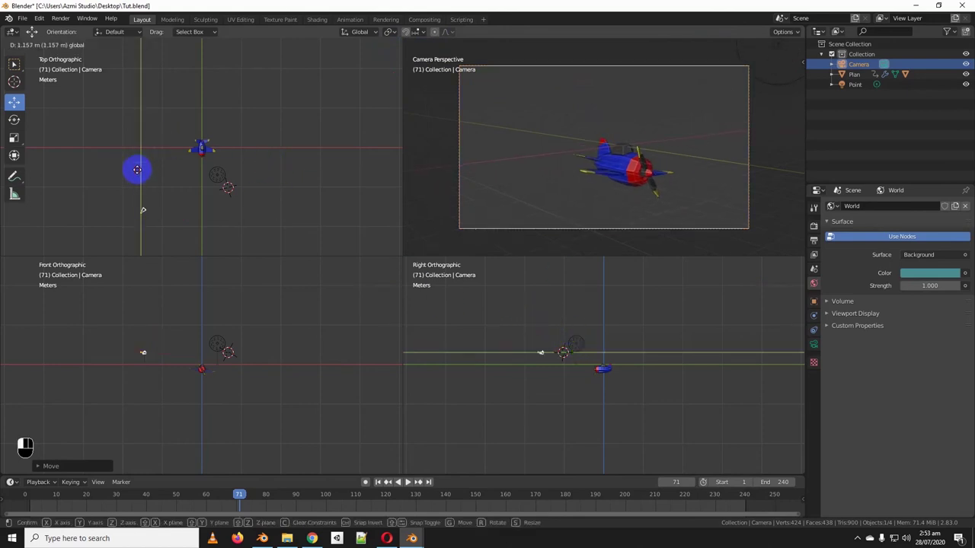
{"action": "left_click", "coordinate": [408, 480]}
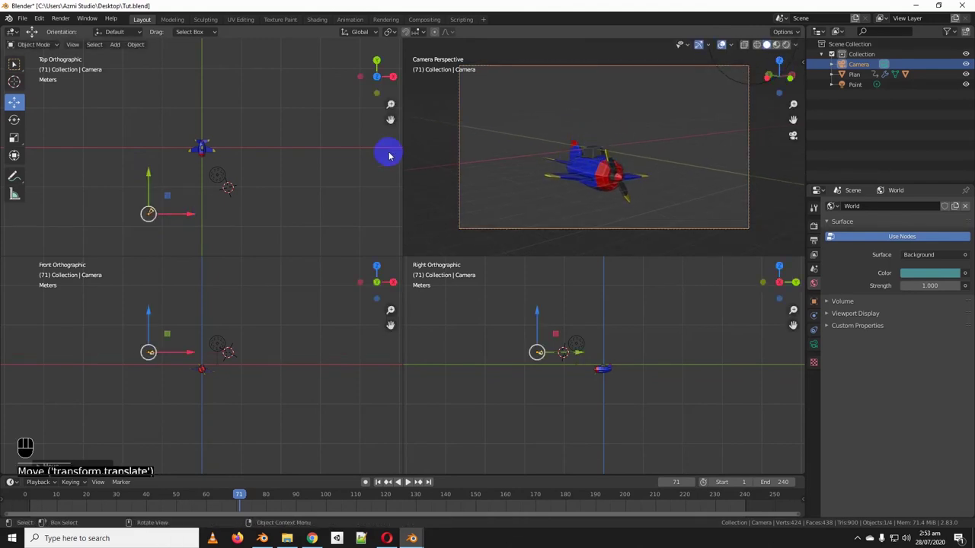
{"action": "left_click", "coordinate": [409, 480]}
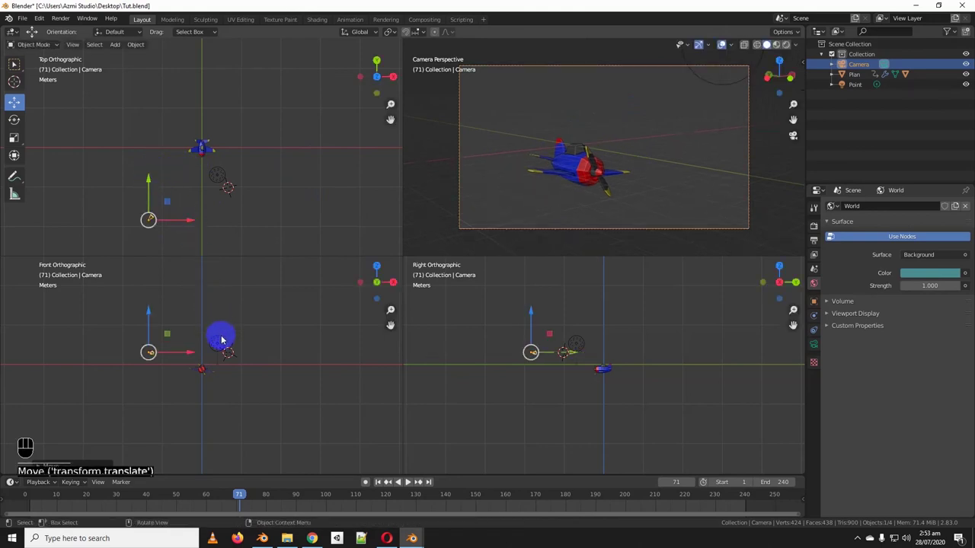
{"action": "left_click", "coordinate": [409, 481]}
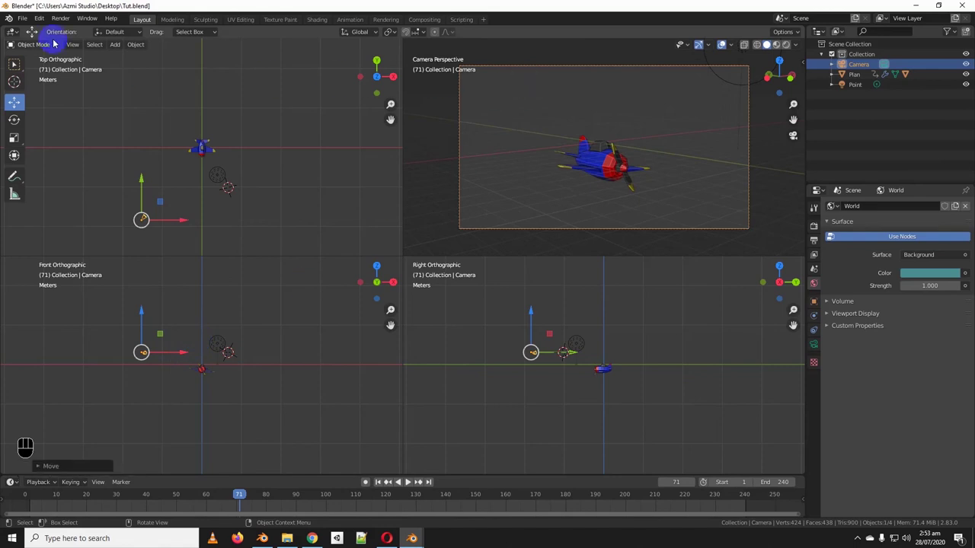
{"action": "left_click", "coordinate": [408, 480]}
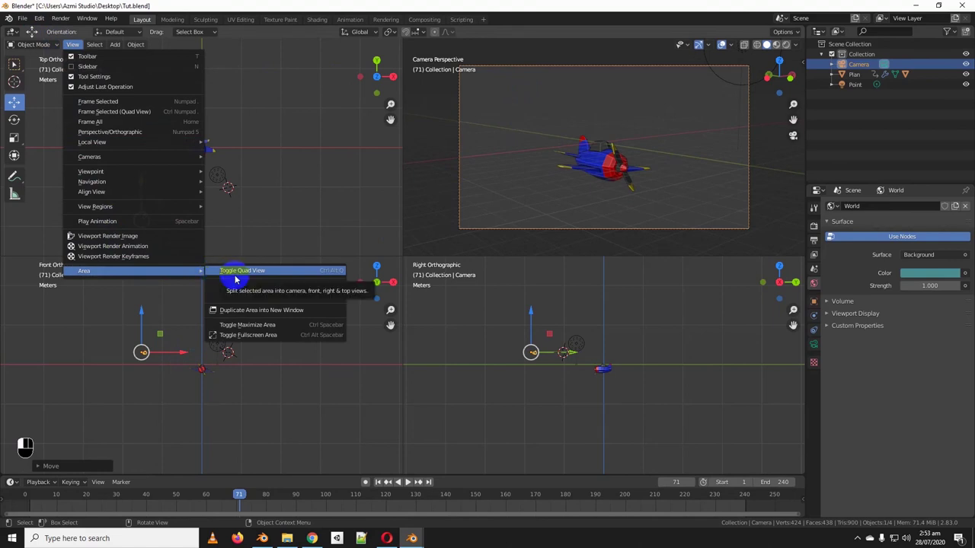
Return to a single camera view with Rendered shading showing the airplane on teal
{"action": "middle_click", "coordinate": [408, 481]}
{"action": "left_click_drag", "start_coordinate": [408, 480], "coordinate": [408, 480]}
{"action": "key", "text": "KP_0"}
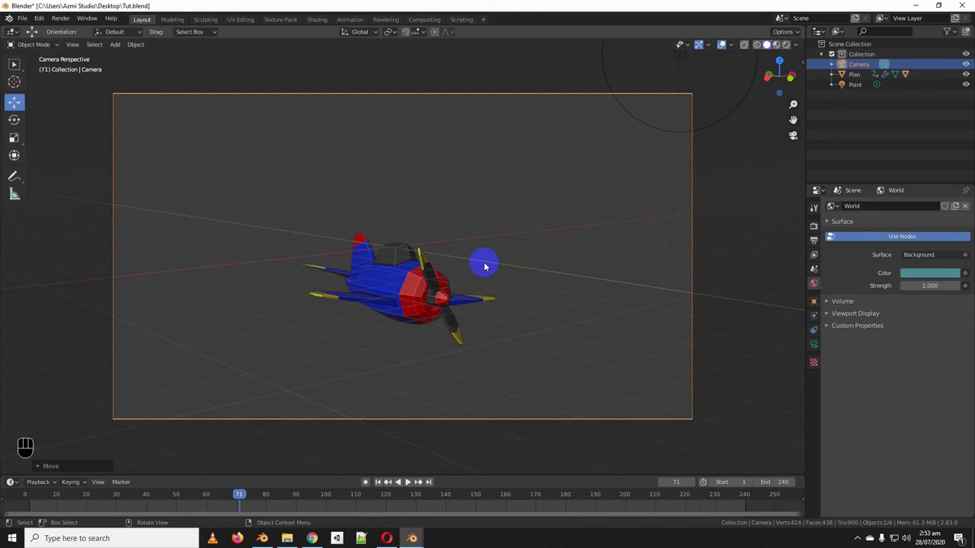
{"action": "left_click", "coordinate": [790, 50]}
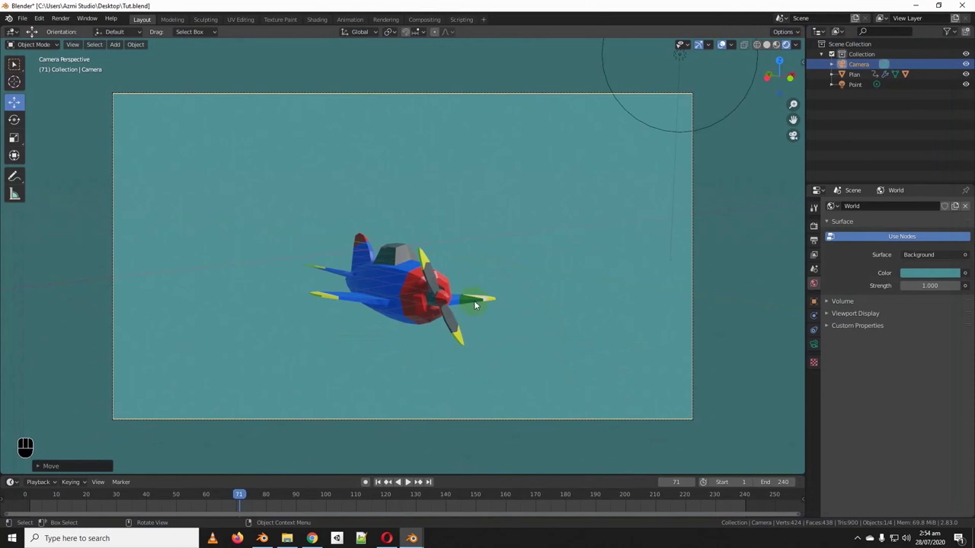
Orbit out of the camera view to inspect the rendered airplane from a free perspective
{"action": "left_click_drag", "start_coordinate": [416, 323], "coordinate": [398, 326]}
{"action": "left_click_drag", "start_coordinate": [450, 332], "coordinate": [467, 337]}
{"action": "left_click_drag", "start_coordinate": [487, 334], "coordinate": [397, 327]}
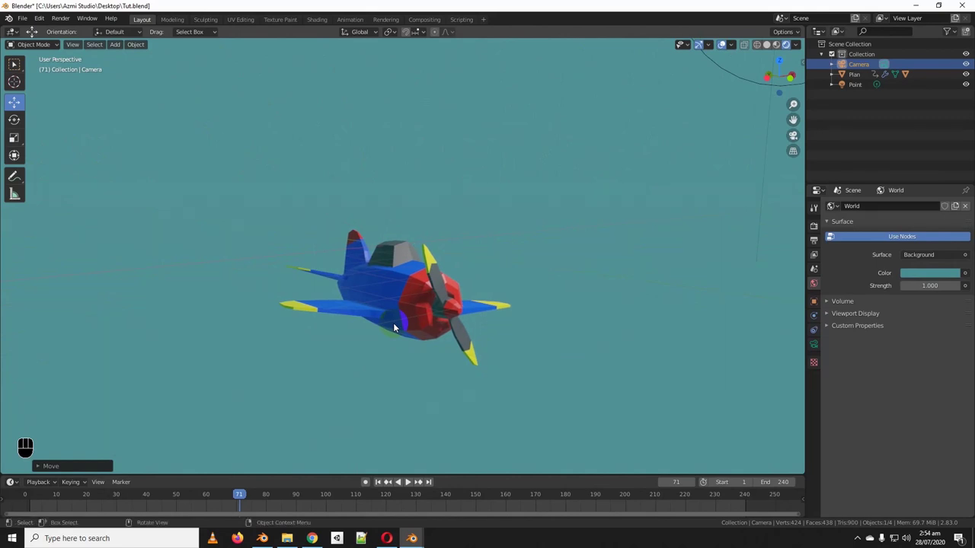